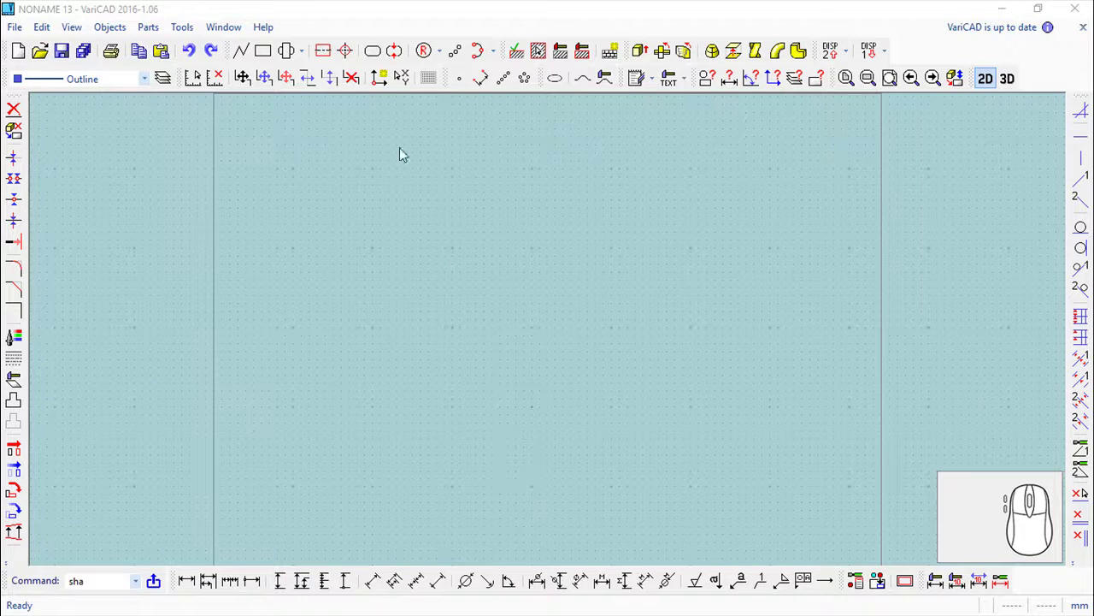
# Step: Start a shaft profile set as a half-profile suitable for a 3D rotation solid
pyautogui.click(298, 57)
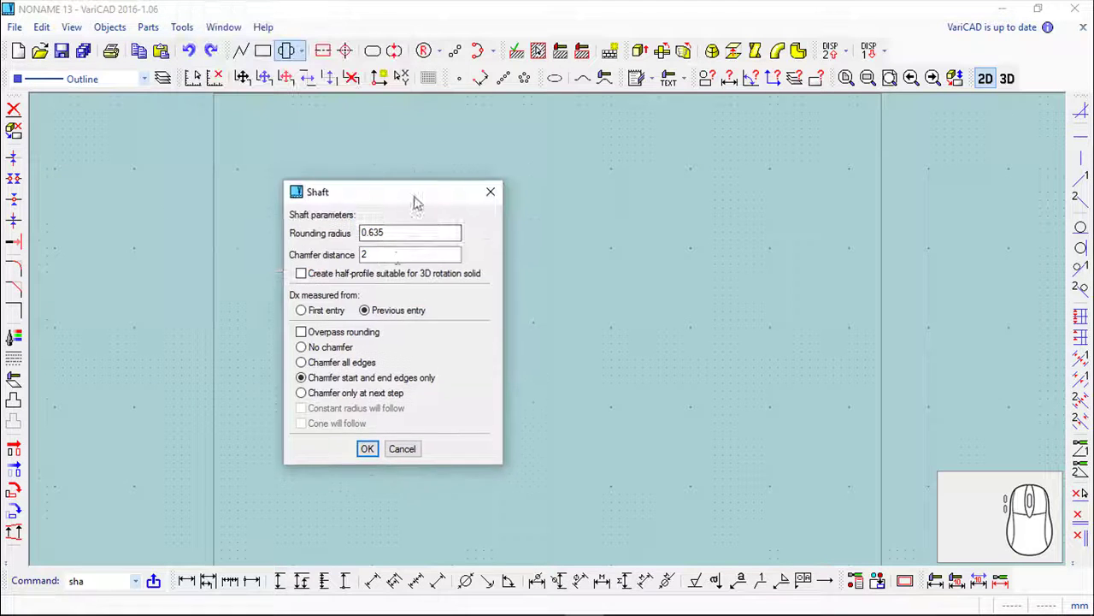
pyautogui.click(302, 282)
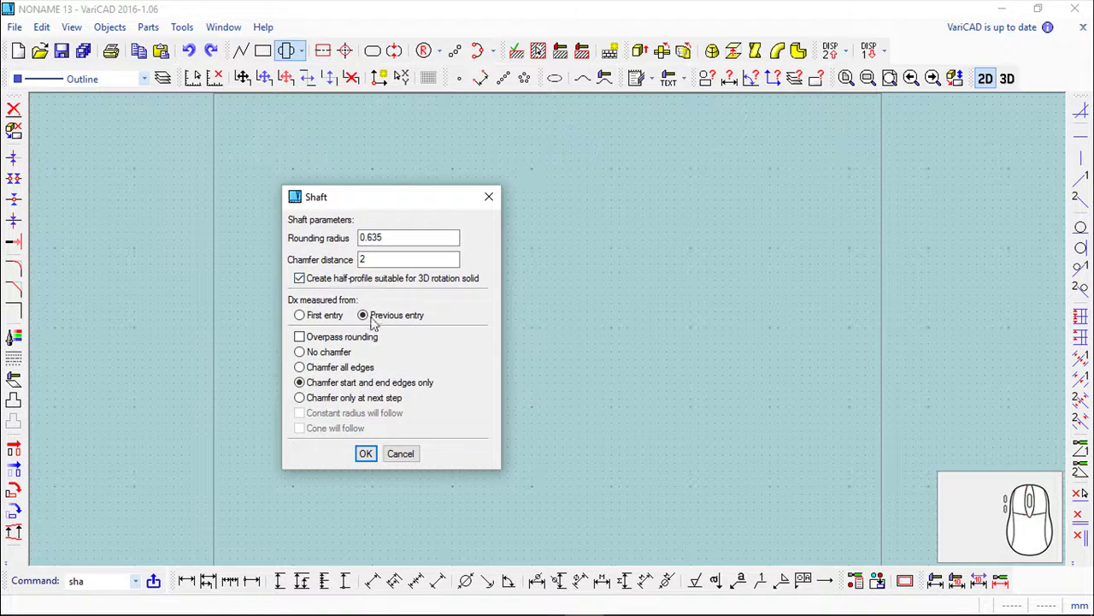
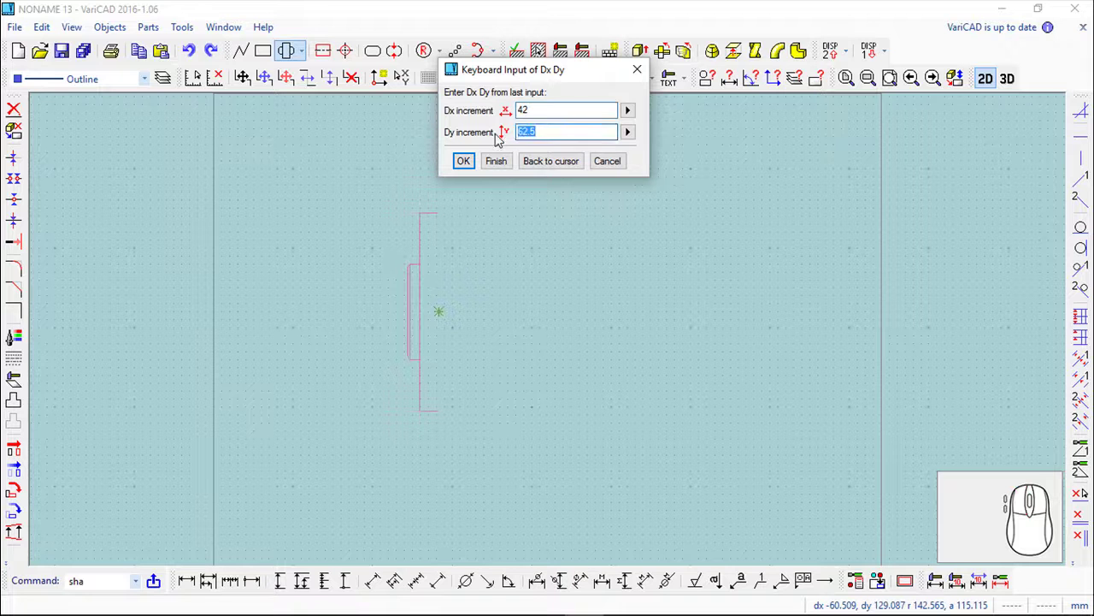
# Step: Enter the remaining shaft steps as Dx/Dy increments, including an 8 by 35 step and the groove
pyautogui.press('3')
pyautogui.press('5')
pyautogui.press('Return')
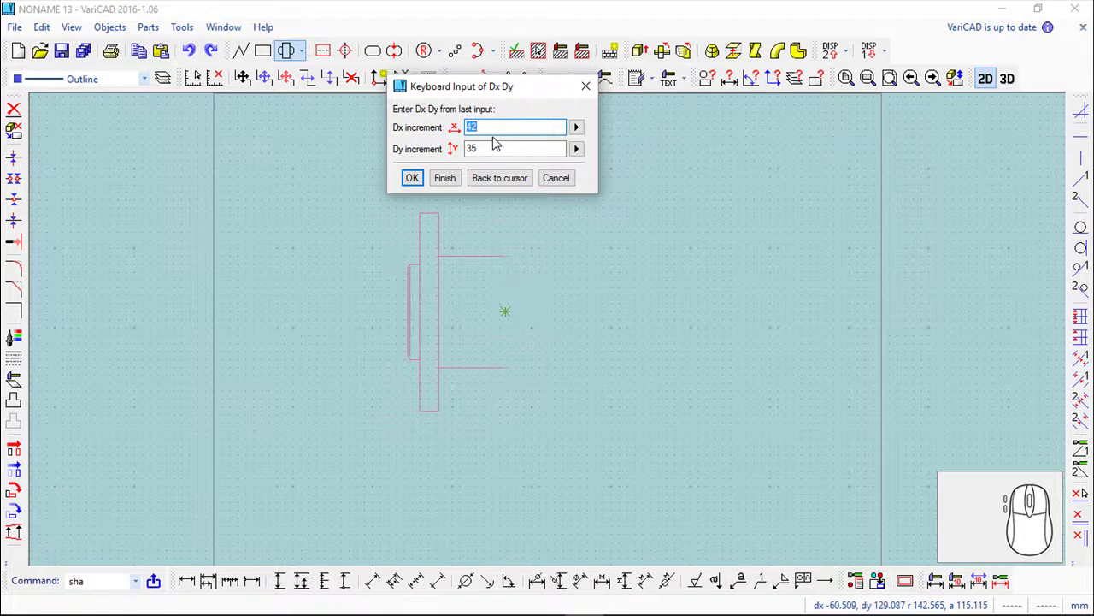
pyautogui.press('8')
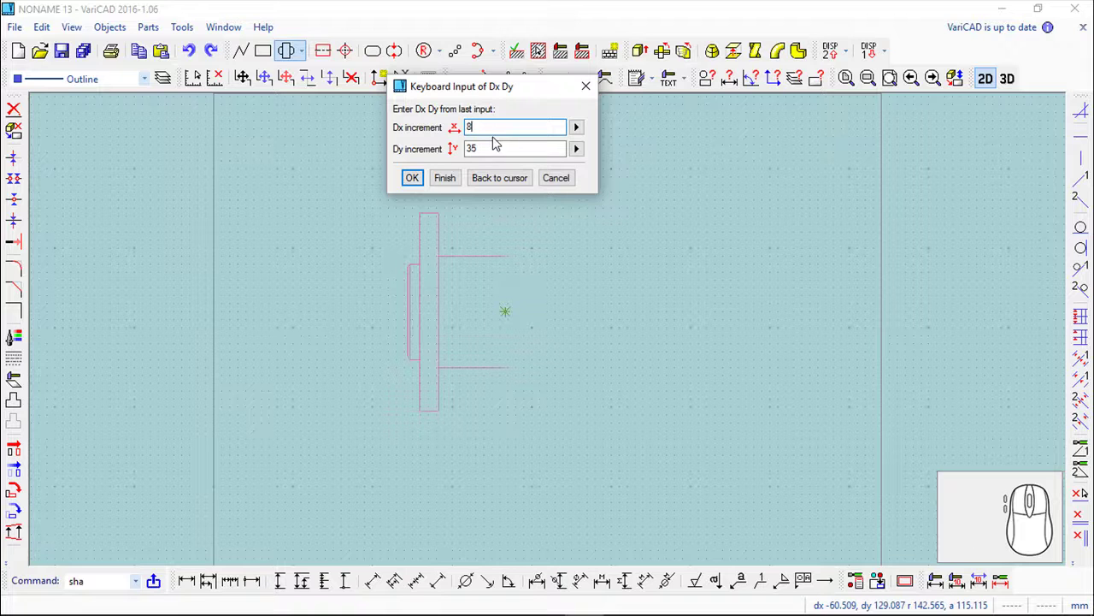
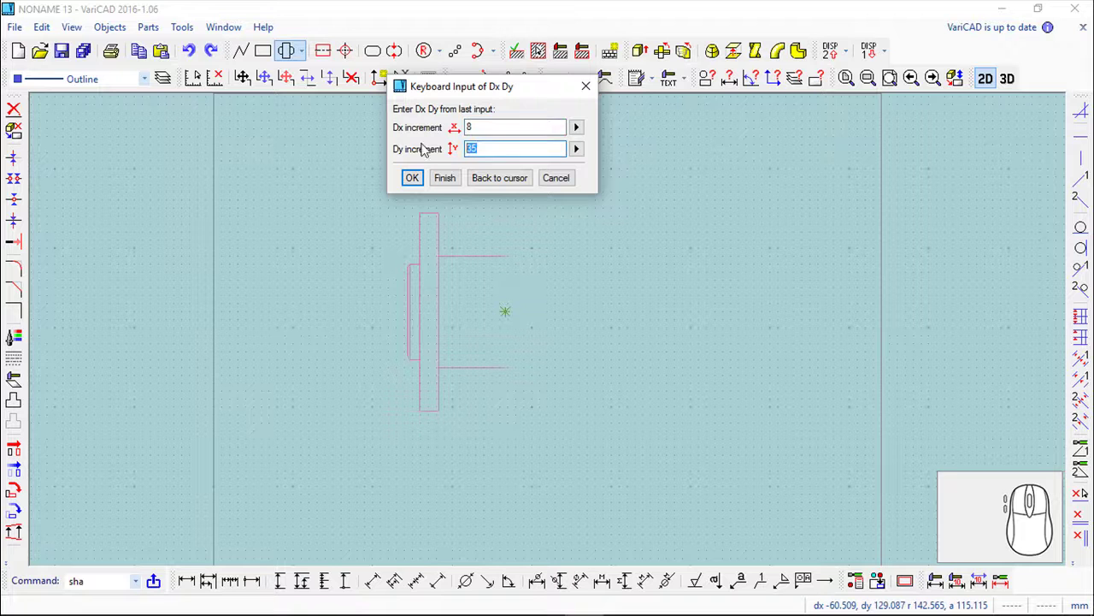
pyautogui.press('5')
pyautogui.press('8')
pyautogui.press('/')
pyautogui.press('2')
pyautogui.press('Return')
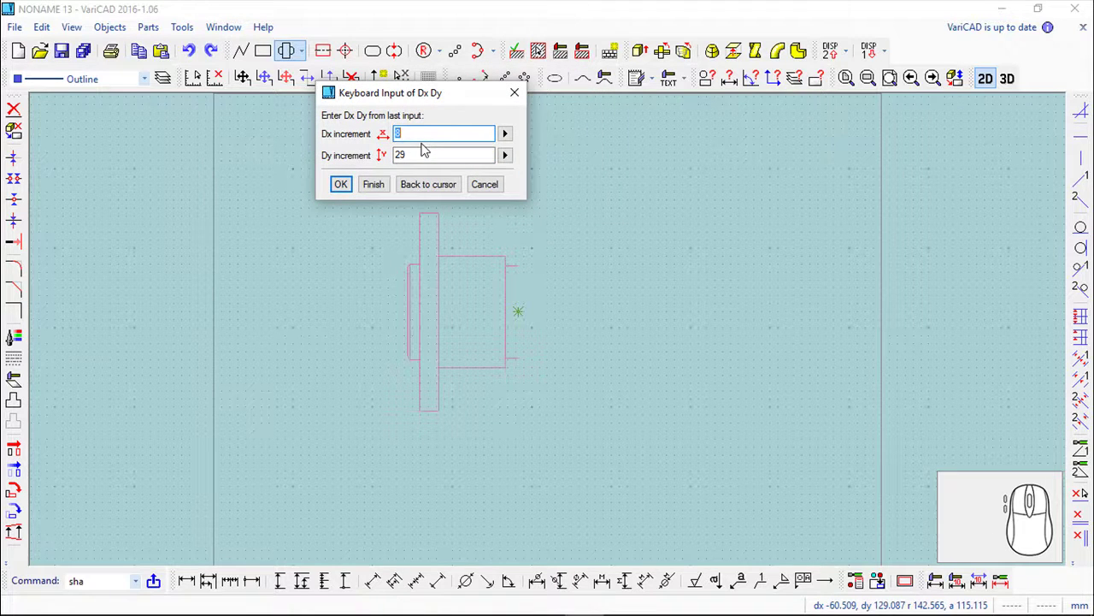
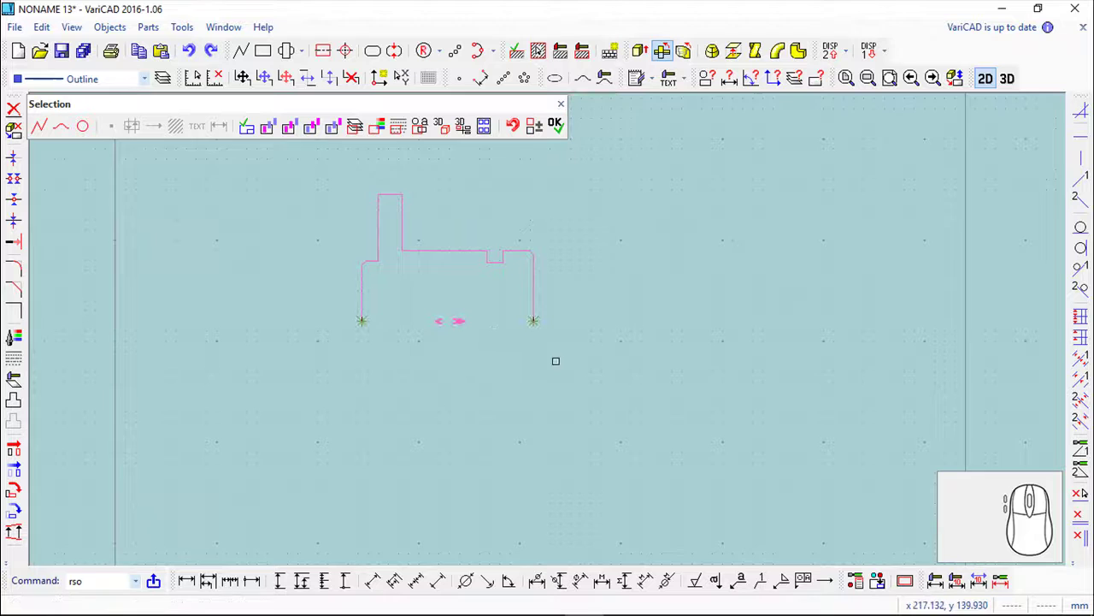
# Step: Confirm the half-profile selection so the rotation solid asks for its insertion point
pyautogui.click(348, 124)
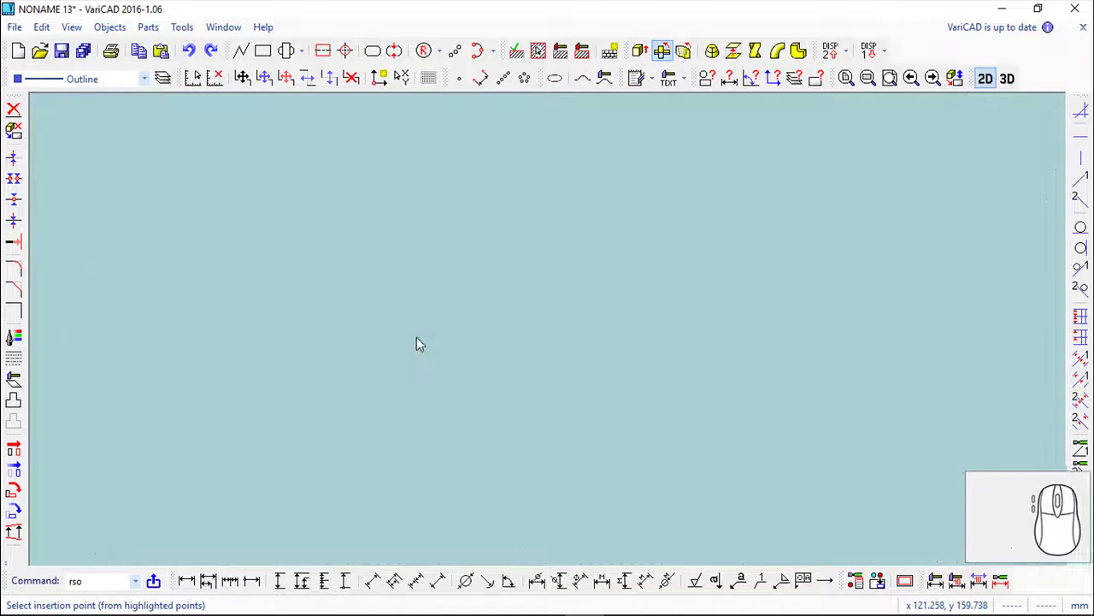
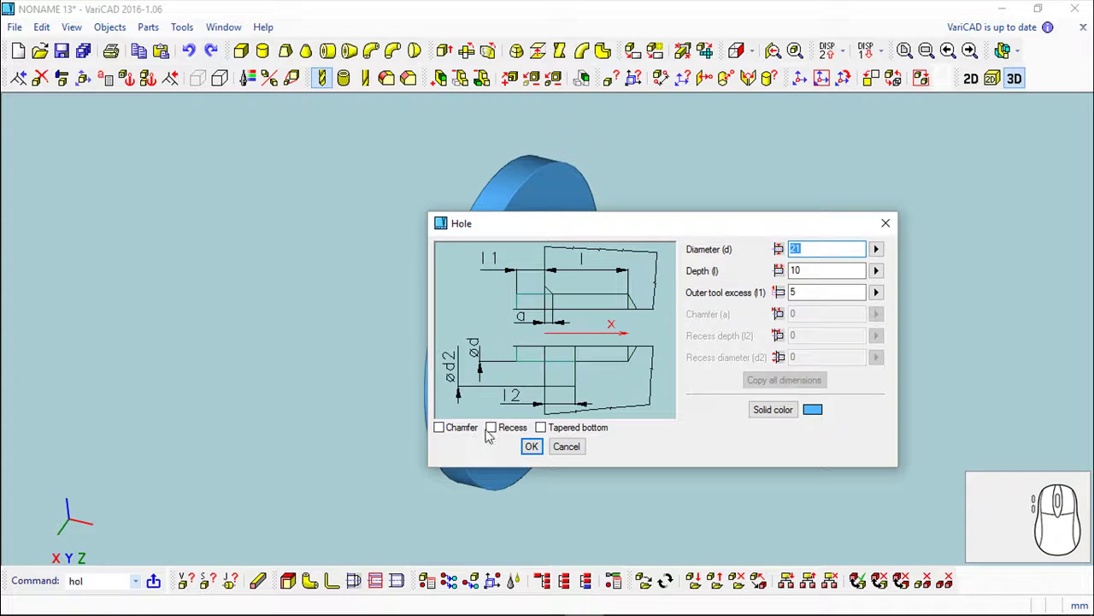
# Step: Define the hole with a recess: diameter 30, depth 100, recess depth 50
pyautogui.click(499, 437)
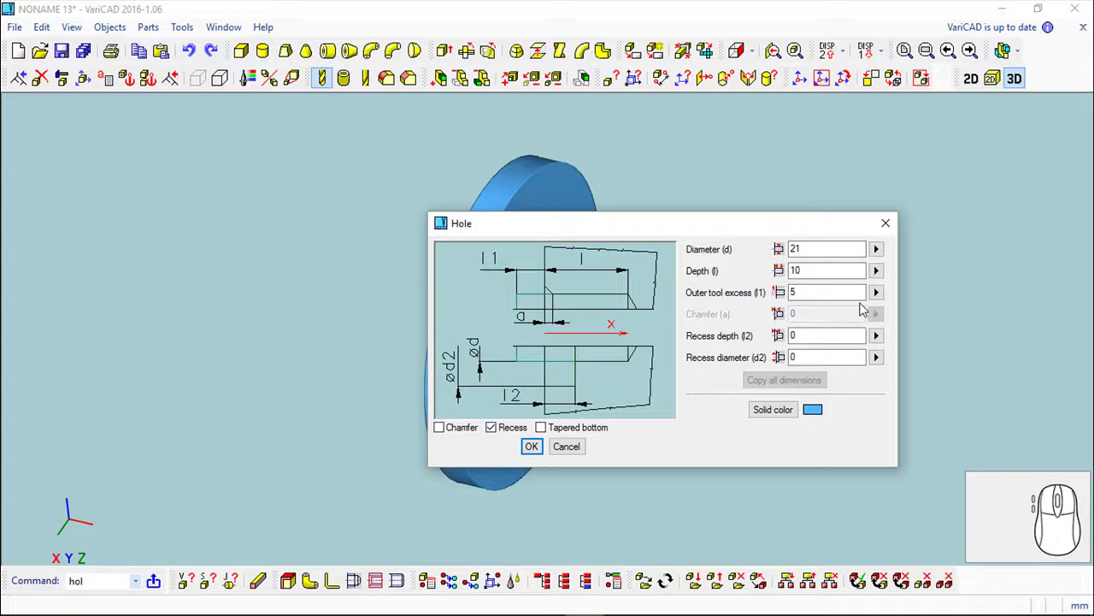
pyautogui.moveTo(744, 72); pyautogui.dragTo(746, 254)
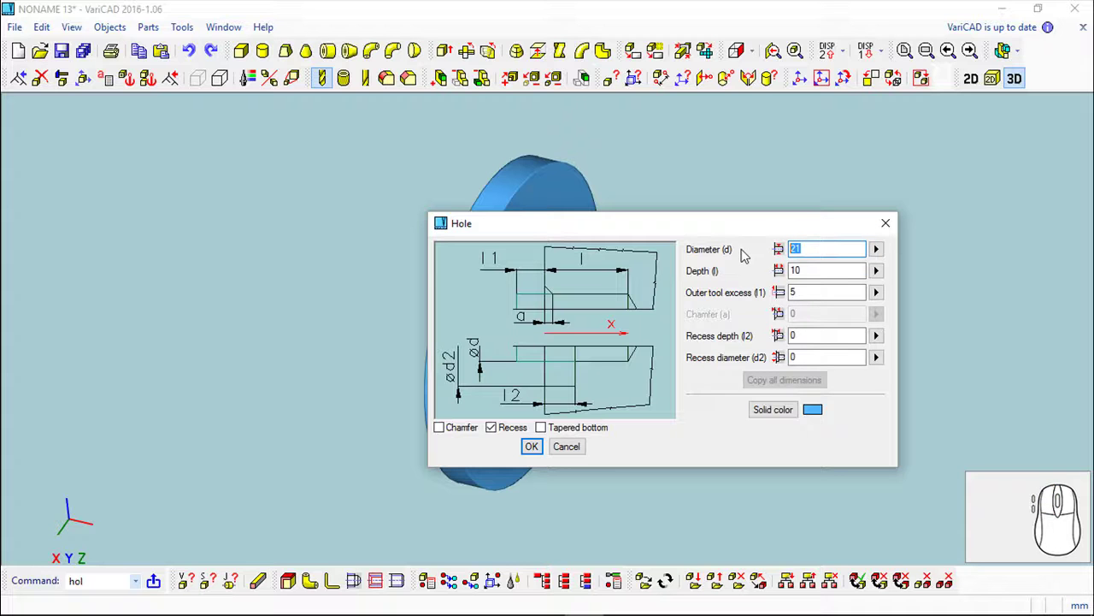
pyautogui.press('3')
pyautogui.press('0')
pyautogui.click(746, 72)
pyautogui.press('5')
pyautogui.press('0')
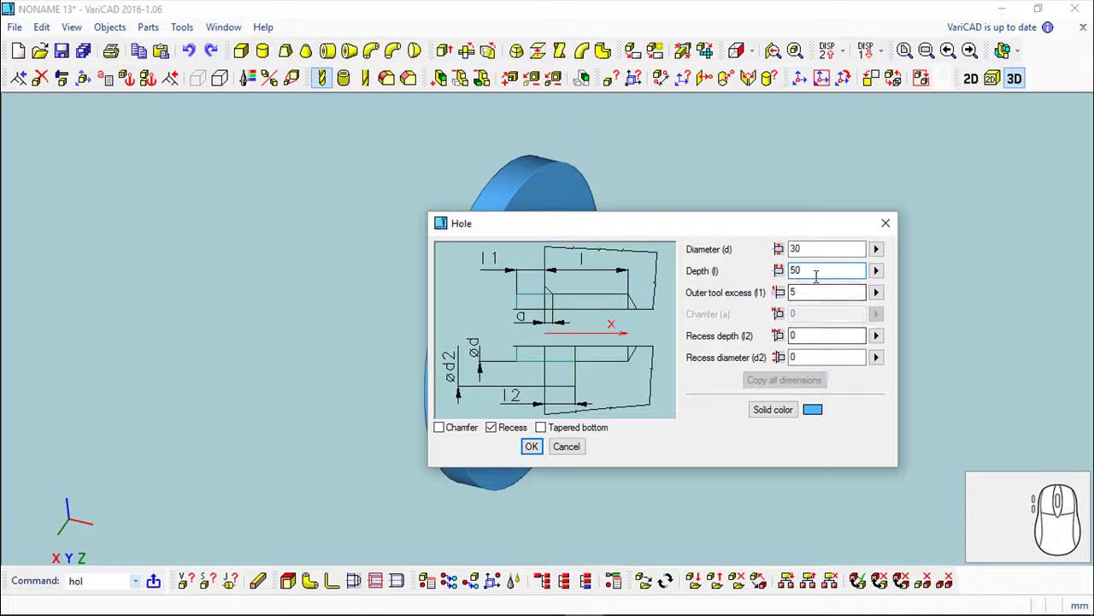
pyautogui.click(746, 73)
pyautogui.press('1')
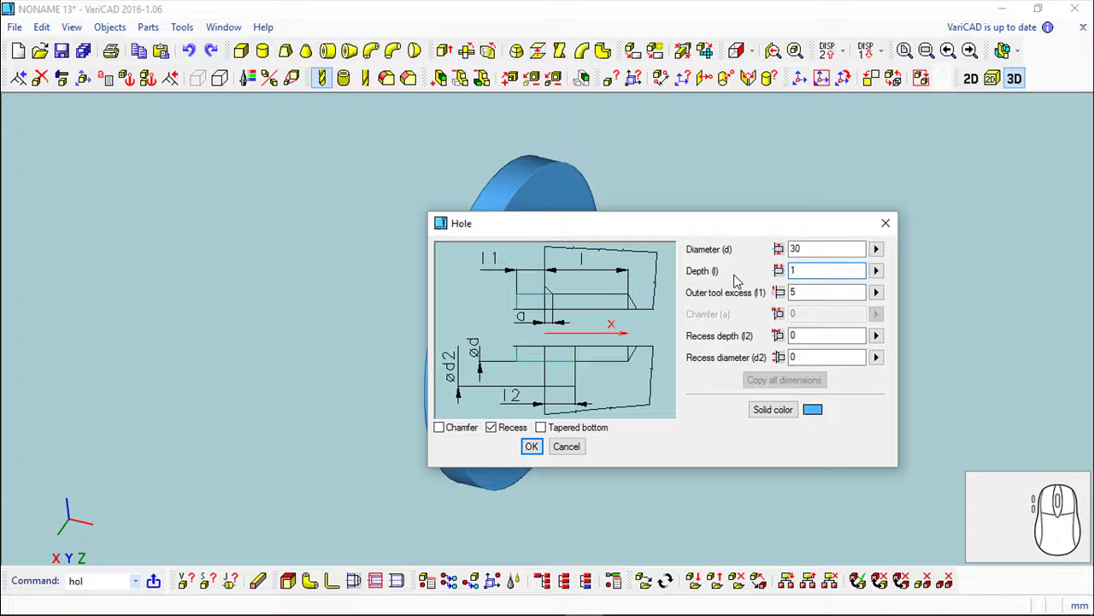
pyautogui.press('0')
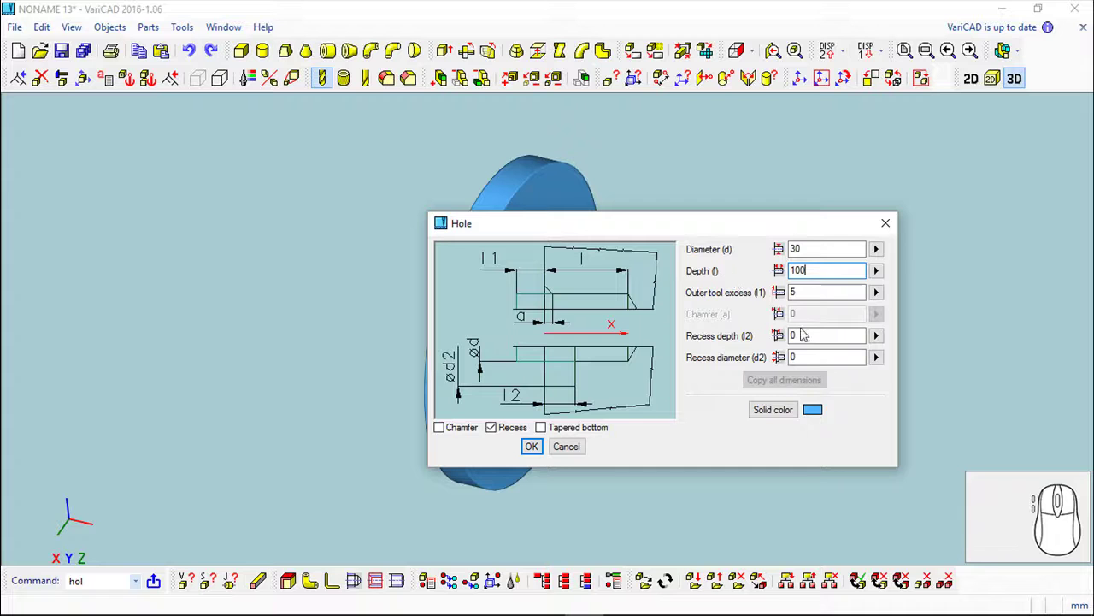
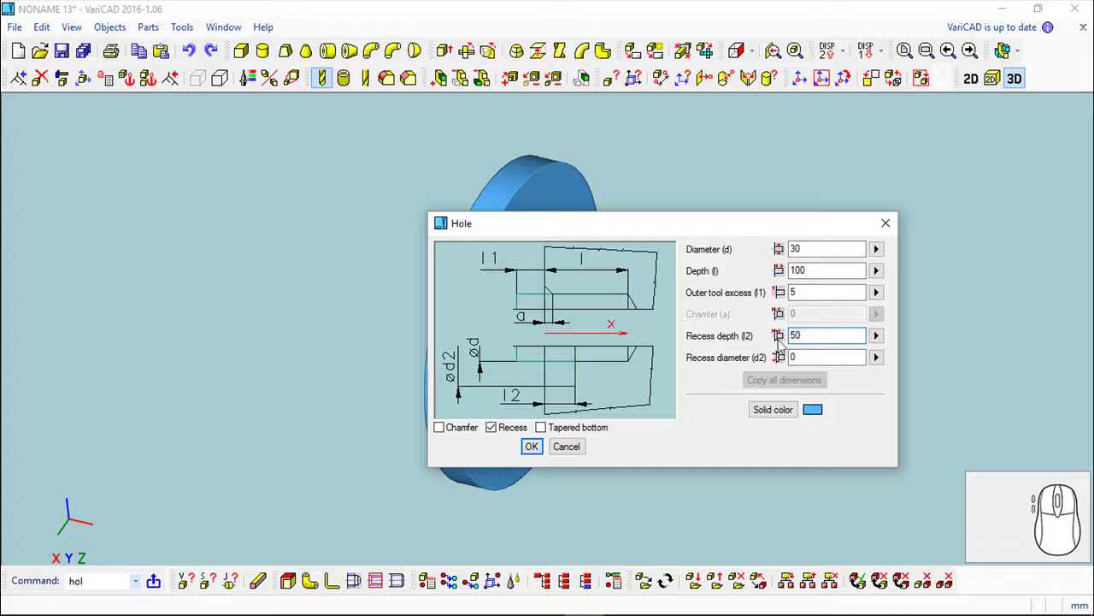
pyautogui.click(745, 73)
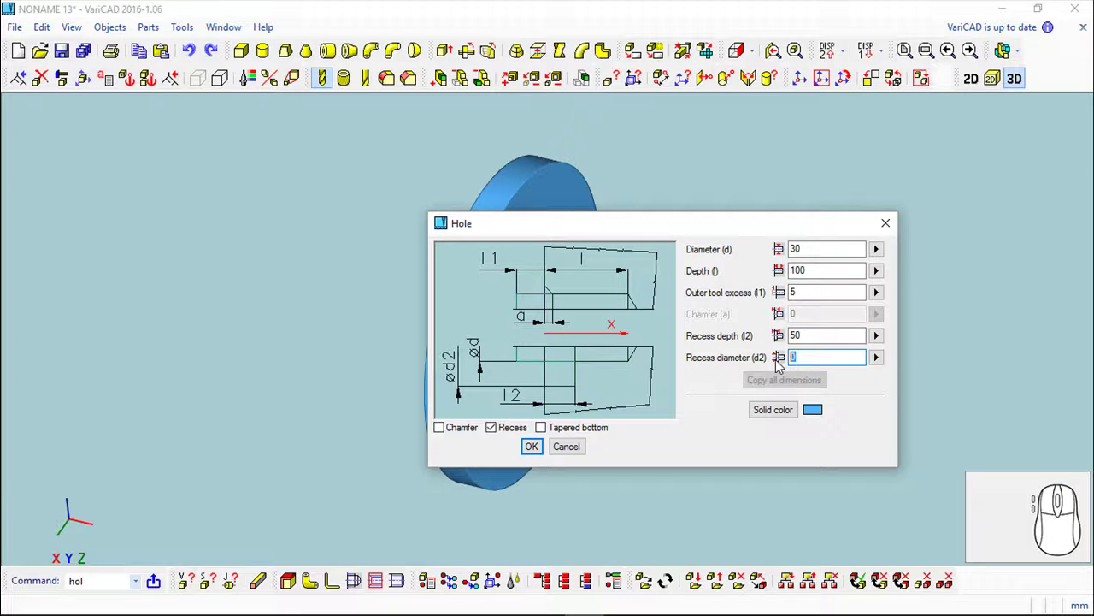
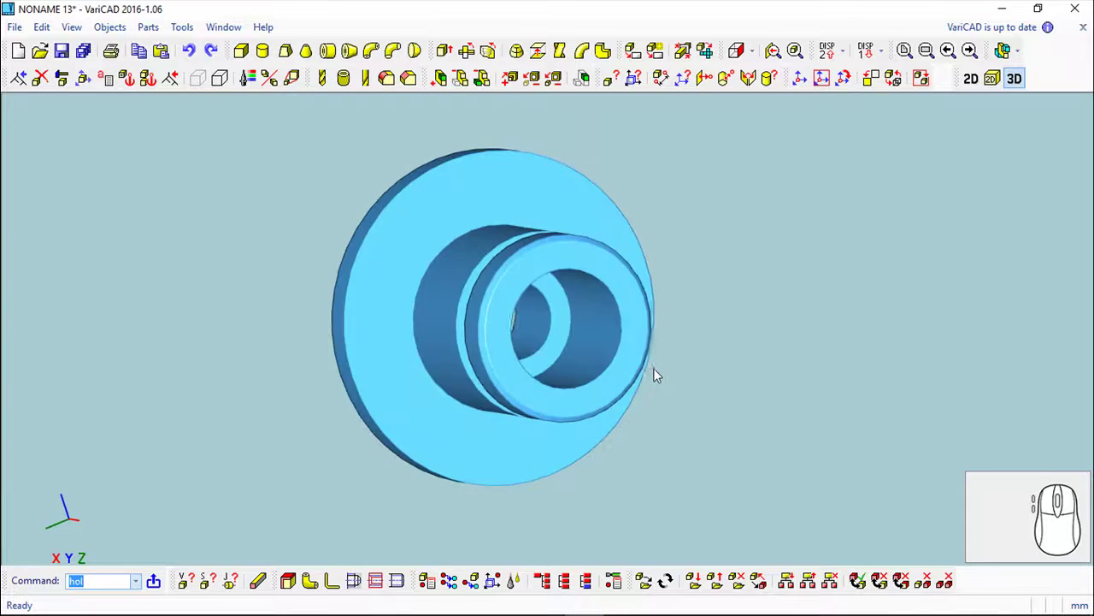
# Step: Chamfer the front ring edge of the bore, ready for a distance of 10
pyautogui.click(411, 80)
pyautogui.click(841, 74)
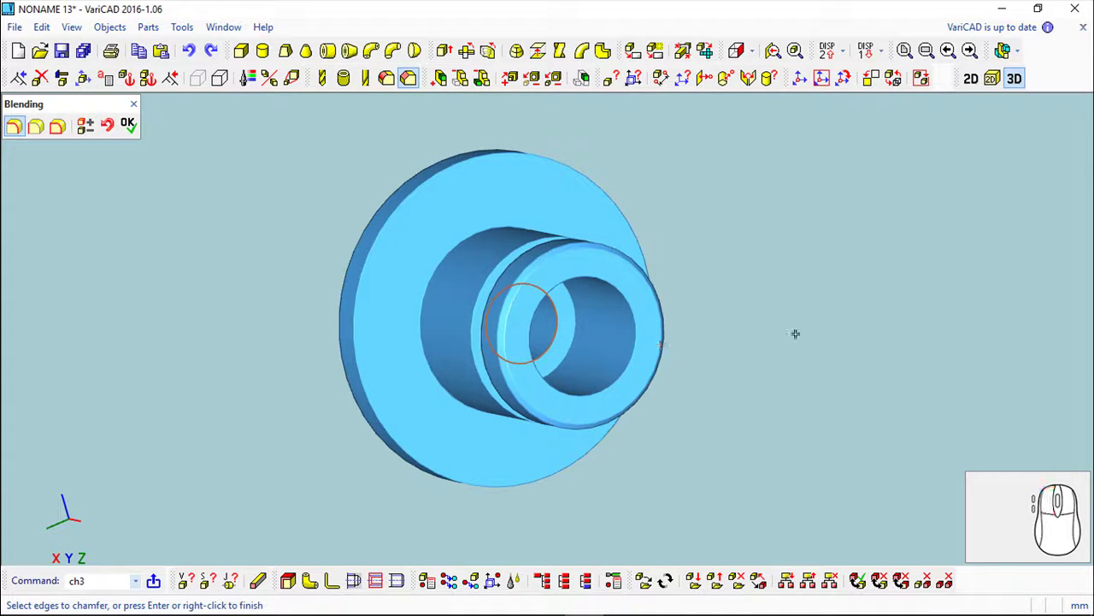
pyautogui.rightClick(745, 73)
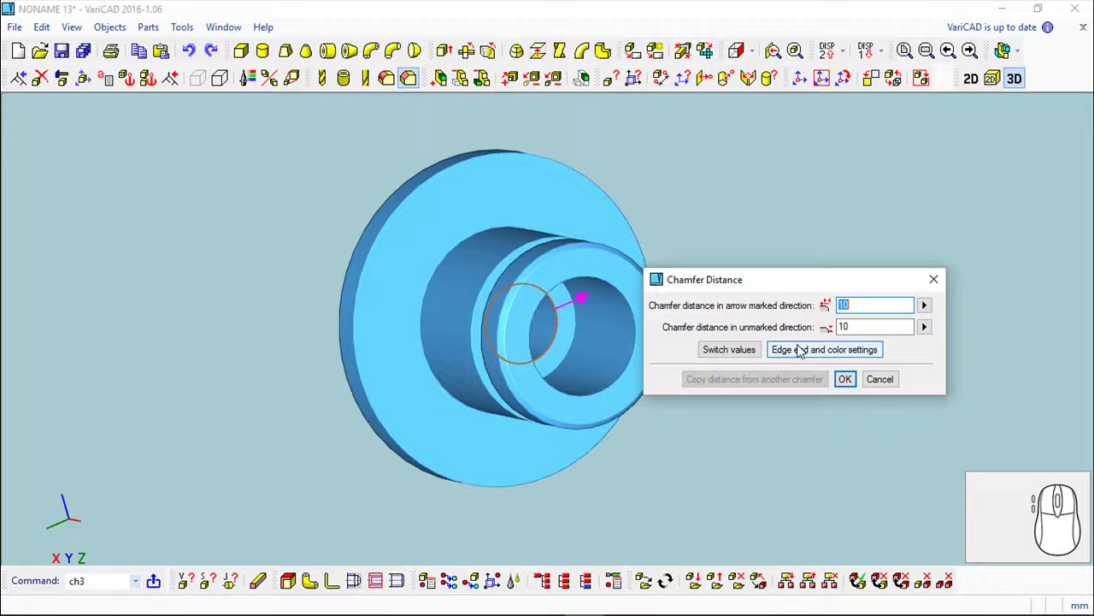
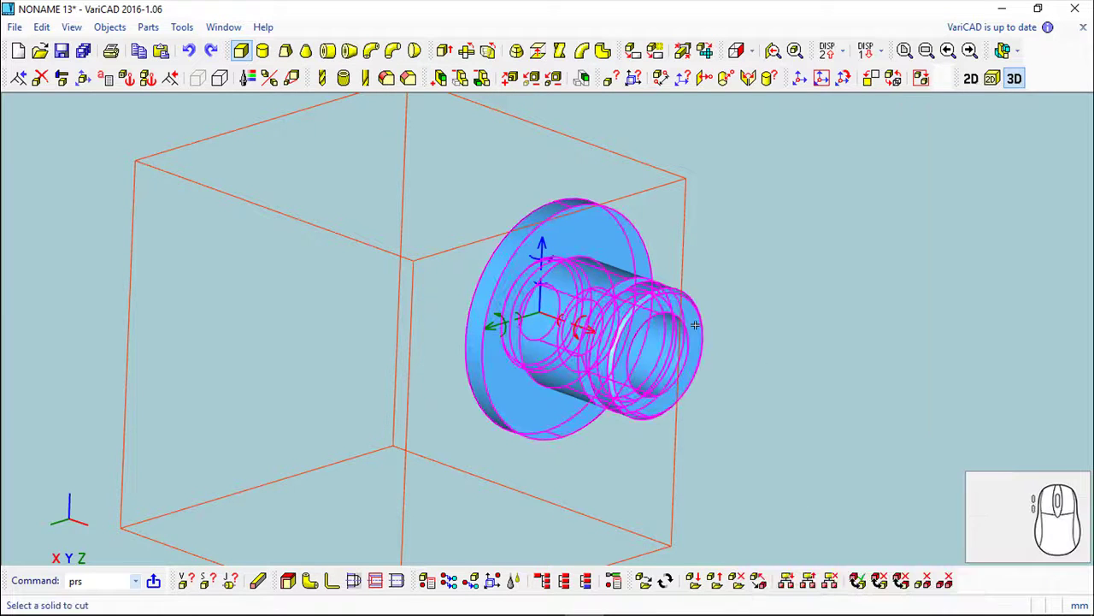
# Step: Cut the bushing with the placed box, exposing bore, recess and groove in section
pyautogui.moveTo(775, 271); pyautogui.dragTo(762, 253)
pyautogui.scroll(3)
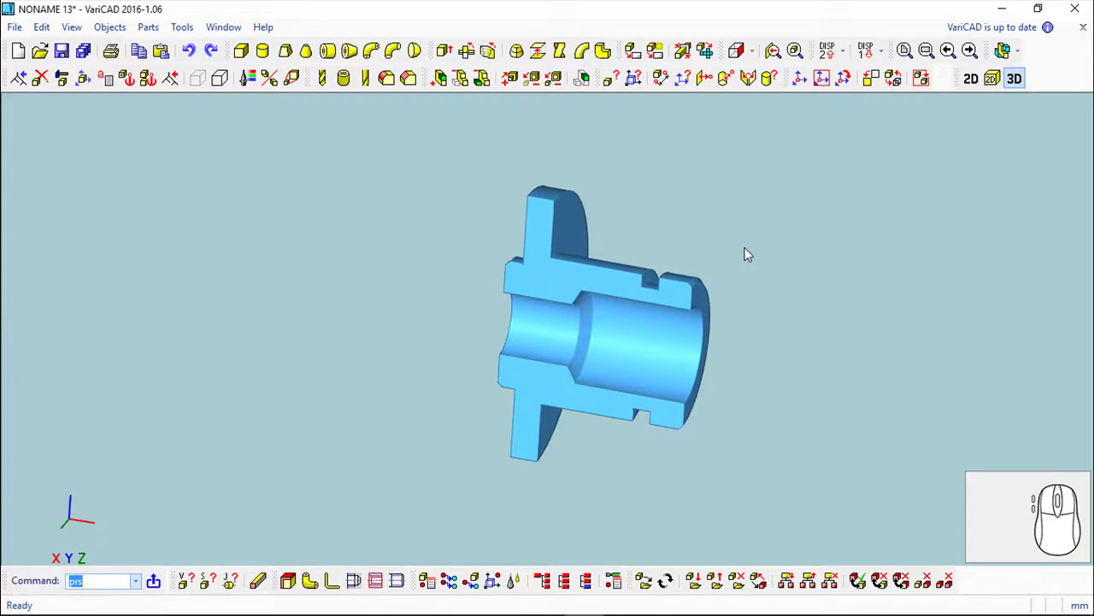
pyautogui.click(105, 29)
# Step: Accept the predefined-views export, then cancel placing the six views
pyautogui.click(171, 308)
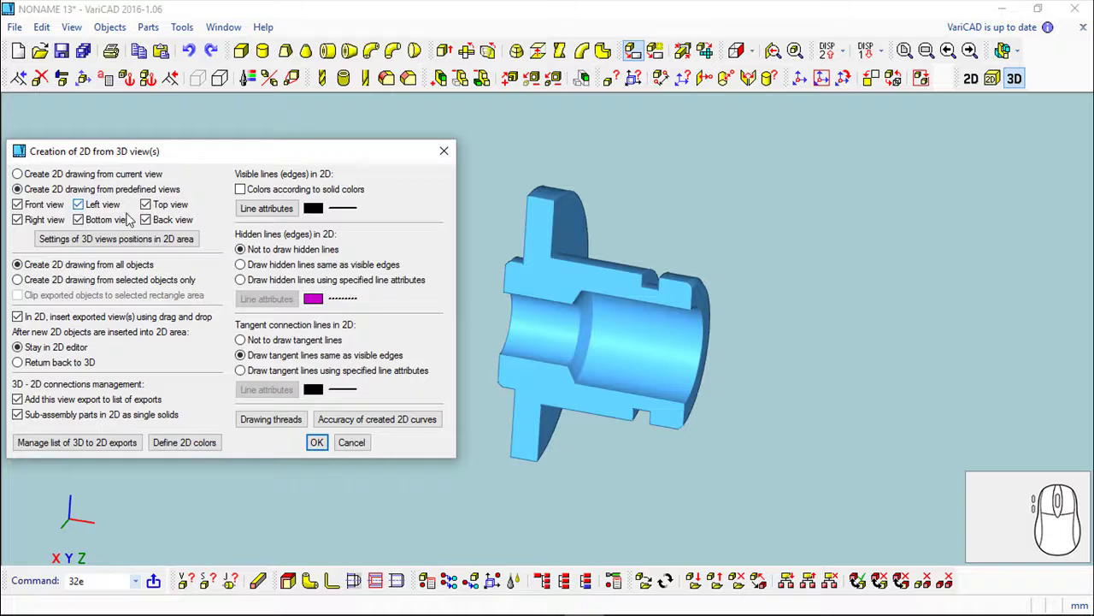
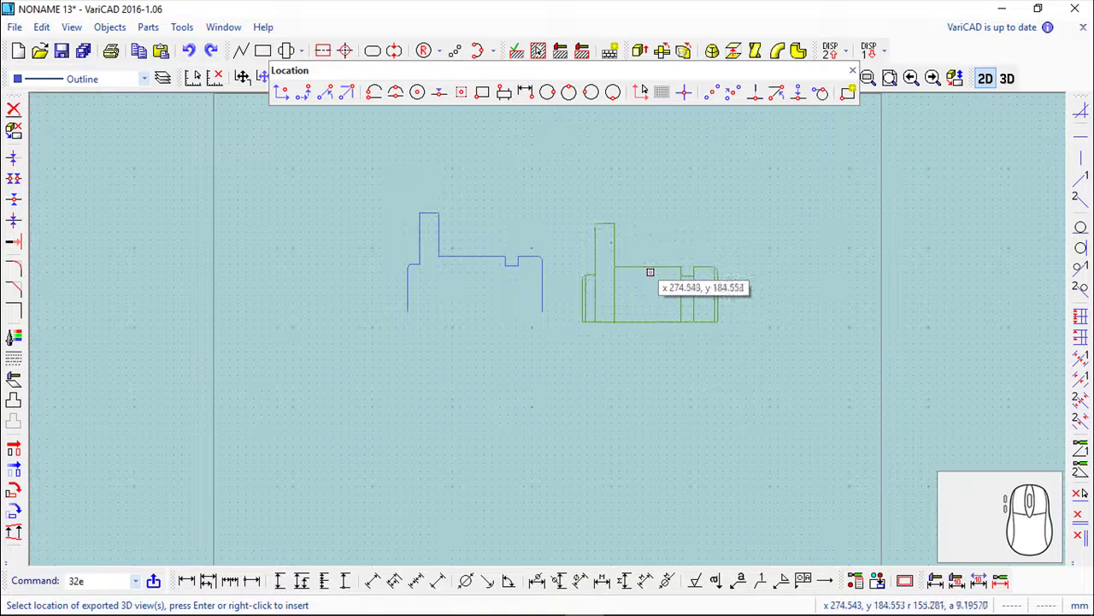
pyautogui.press('Escape')
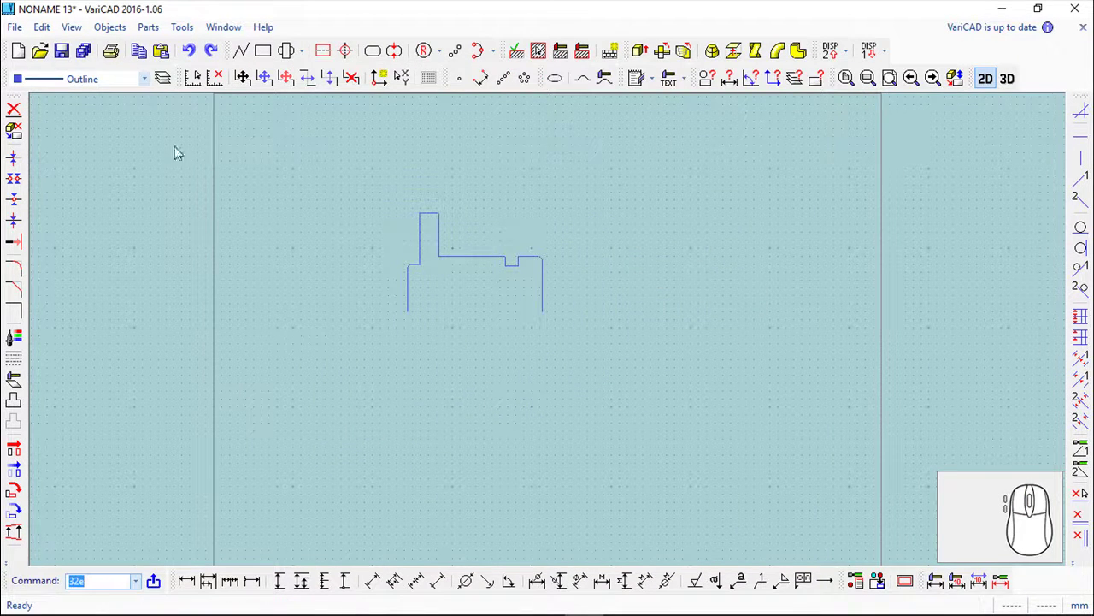
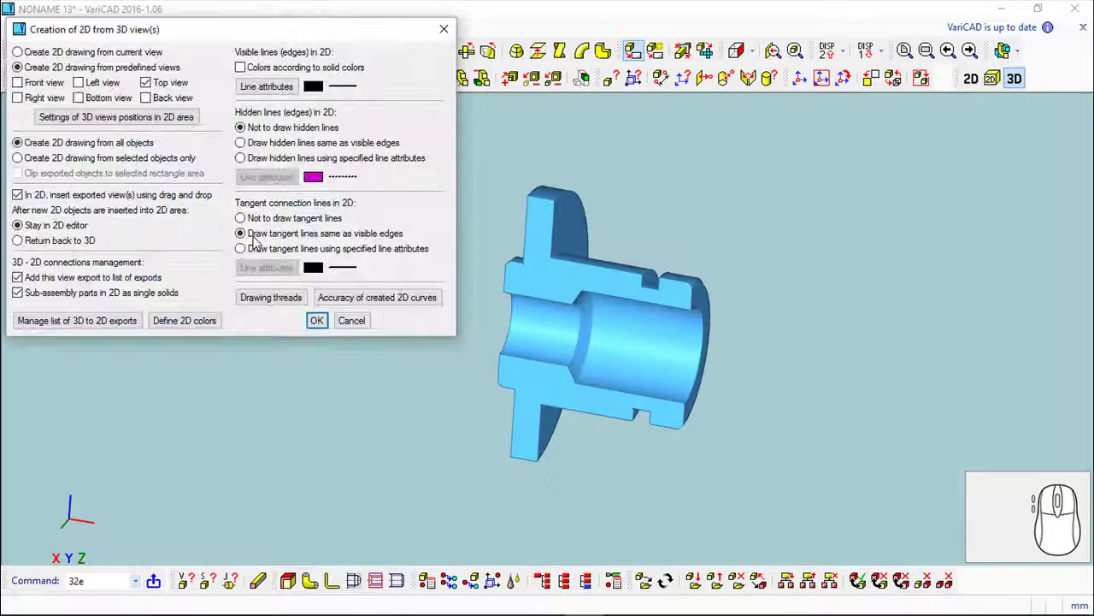
# Step: Export only the Top view of the sectioned bushing to the 2D drawing
pyautogui.click(25, 90)
pyautogui.click(86, 90)
pyautogui.click(149, 106)
pyautogui.click(320, 325)
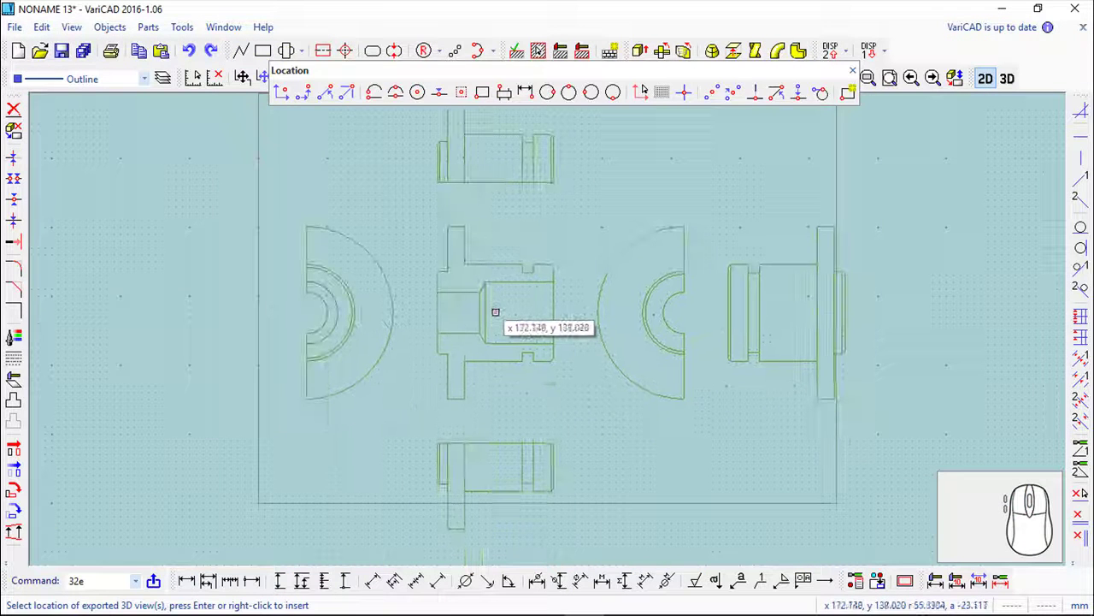
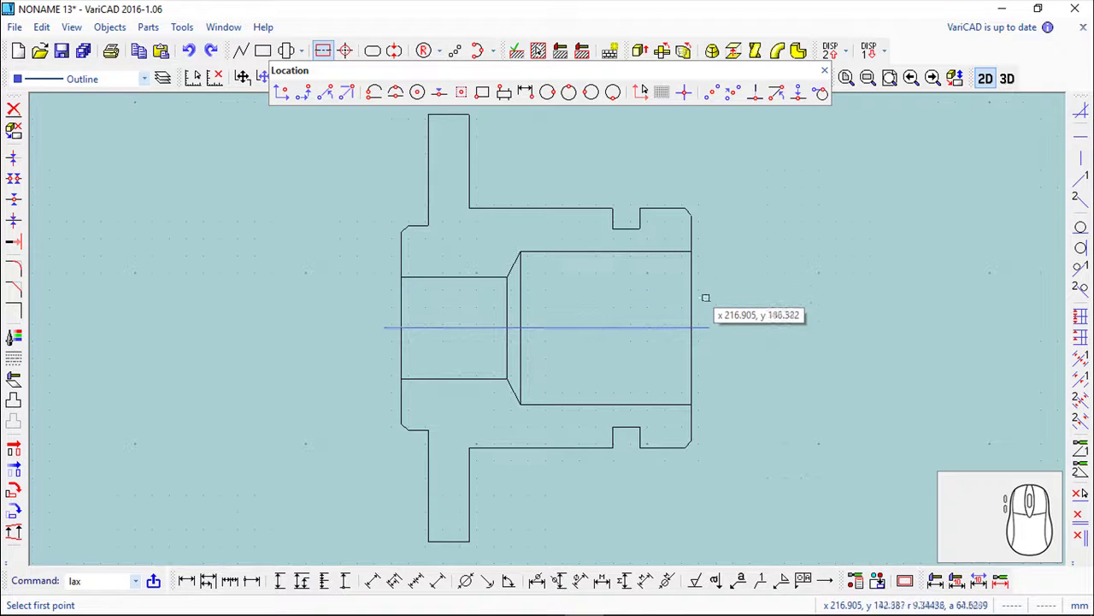
# Step: Hatch the upper cut area with distance 2.1 at angle 128
pyautogui.click(826, 74)
pyautogui.click(542, 54)
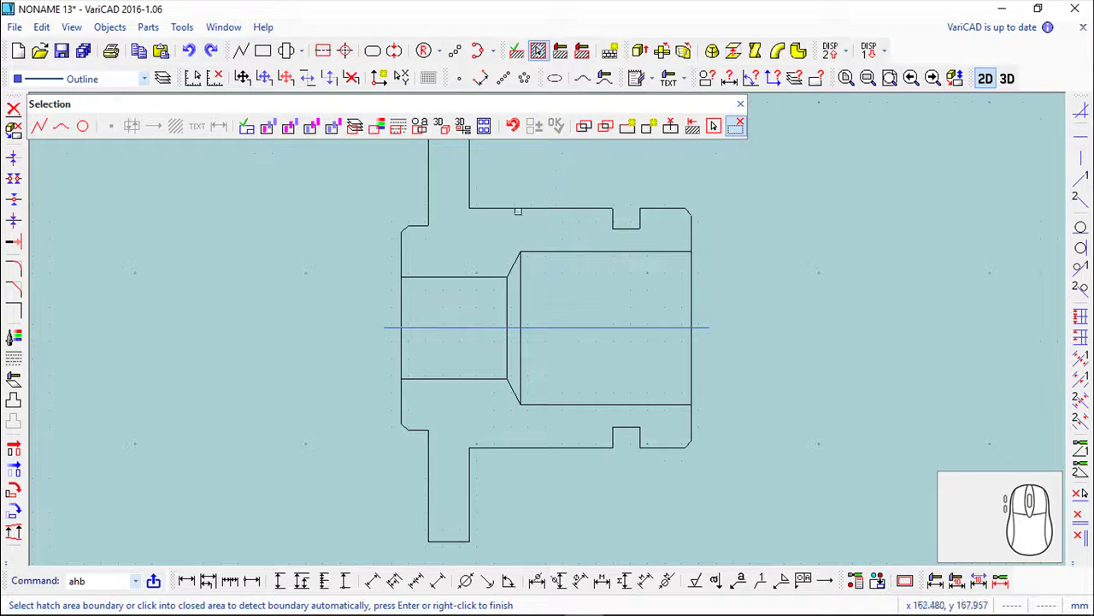
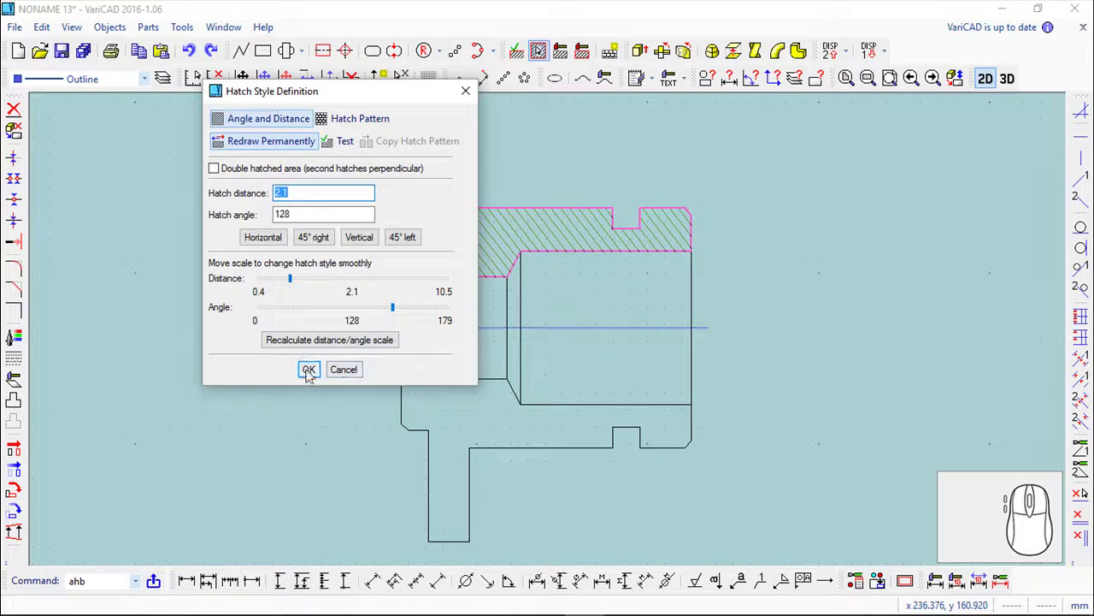
pyautogui.click(309, 375)
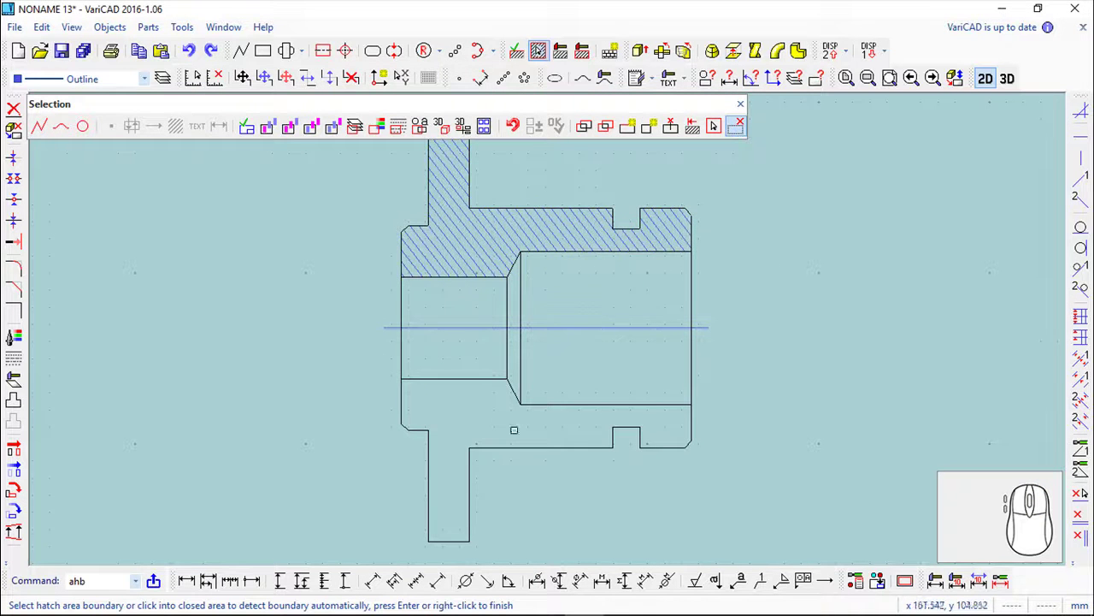
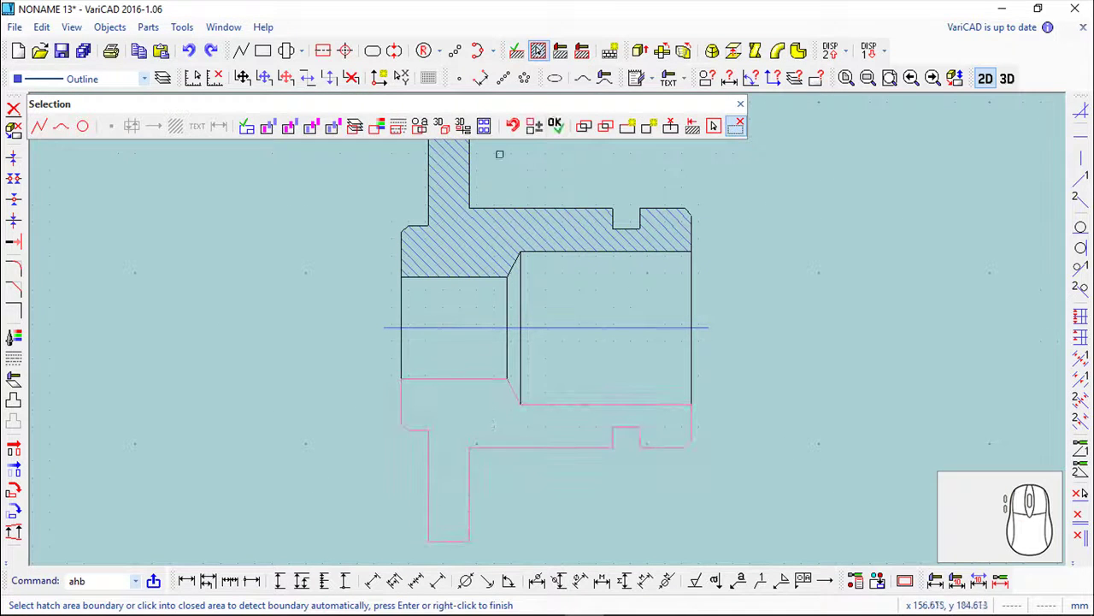
# Step: Hatch the lower cut area with 45° right lines and end hatching
pyautogui.click(565, 130)
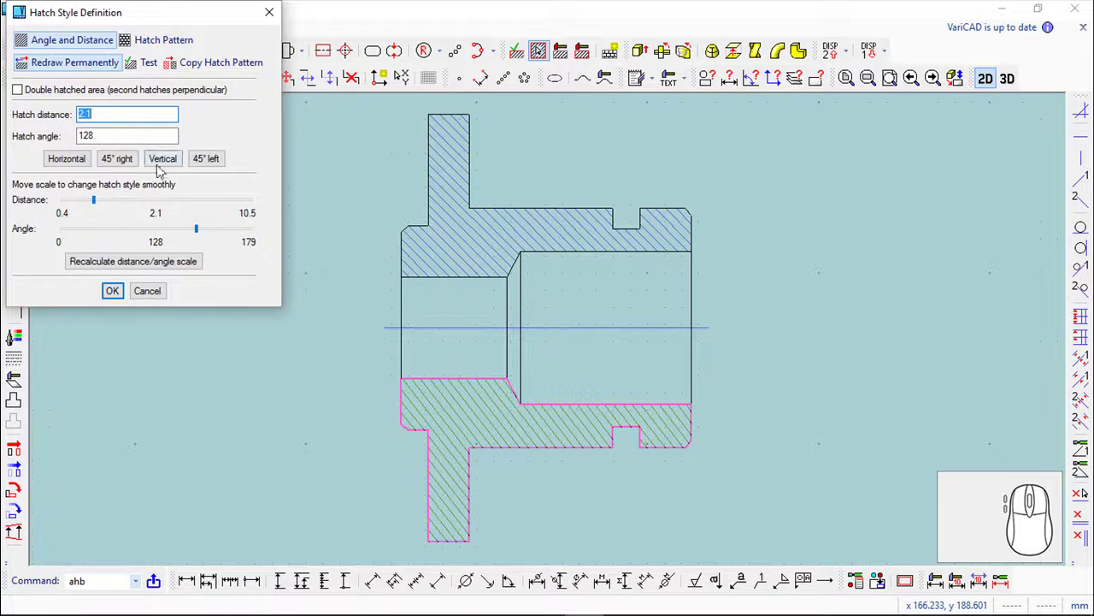
pyautogui.click(129, 163)
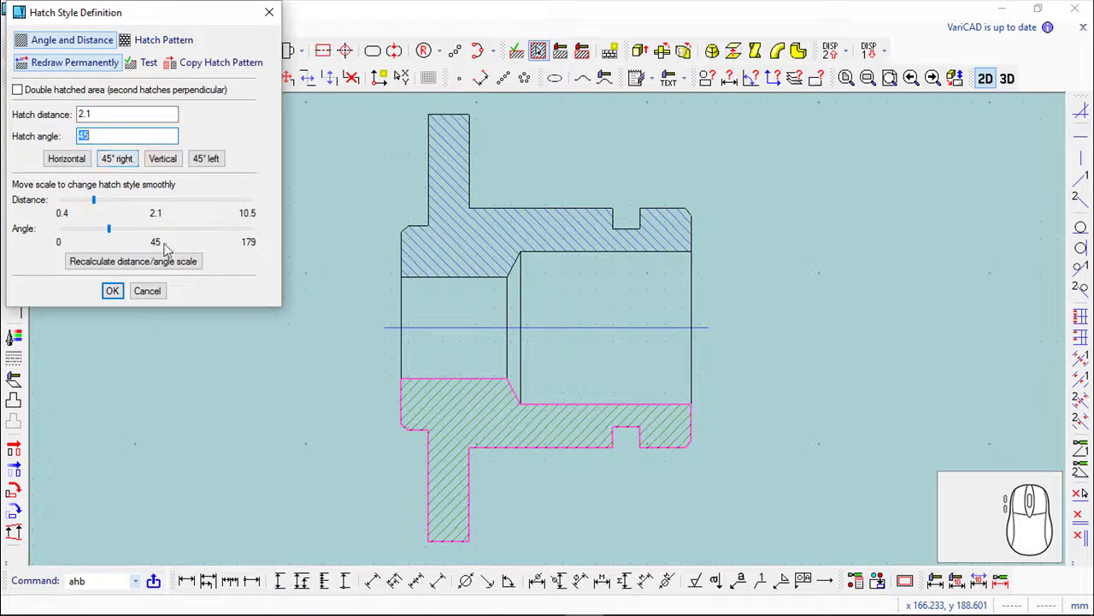
pyautogui.click(118, 295)
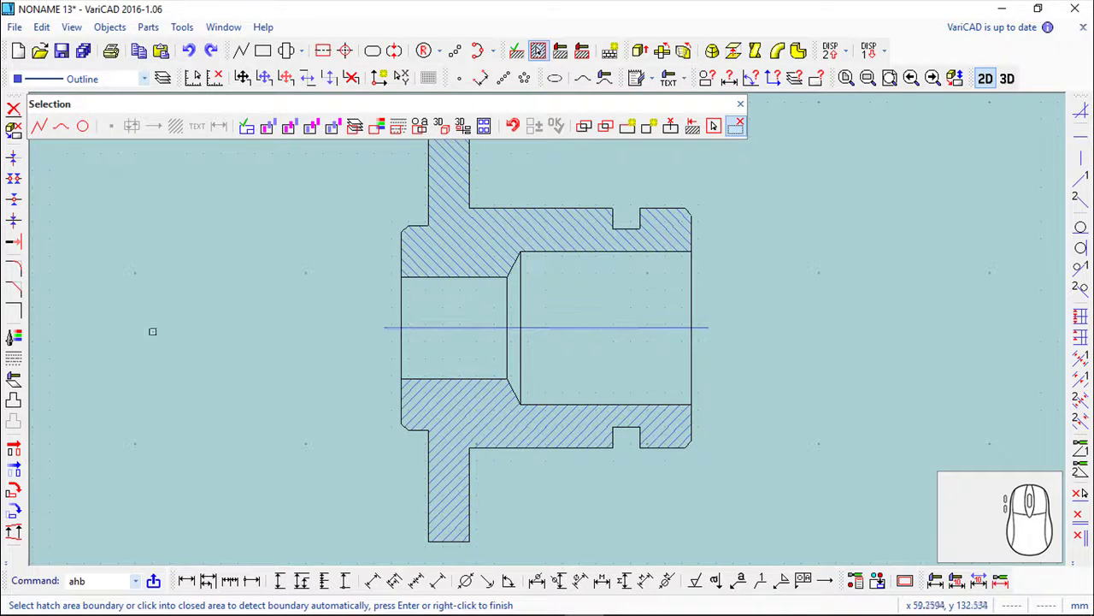
pyautogui.scroll(-3)
pyautogui.scroll(3)
pyautogui.click(748, 115)
pyautogui.middleClick(655, 201)
# Step: Shift the section higher in the view and begin horizontal dimensioning
pyautogui.scroll(3)
pyautogui.moveTo(742, 419); pyautogui.dragTo(255, 542)
pyautogui.click(235, 589)
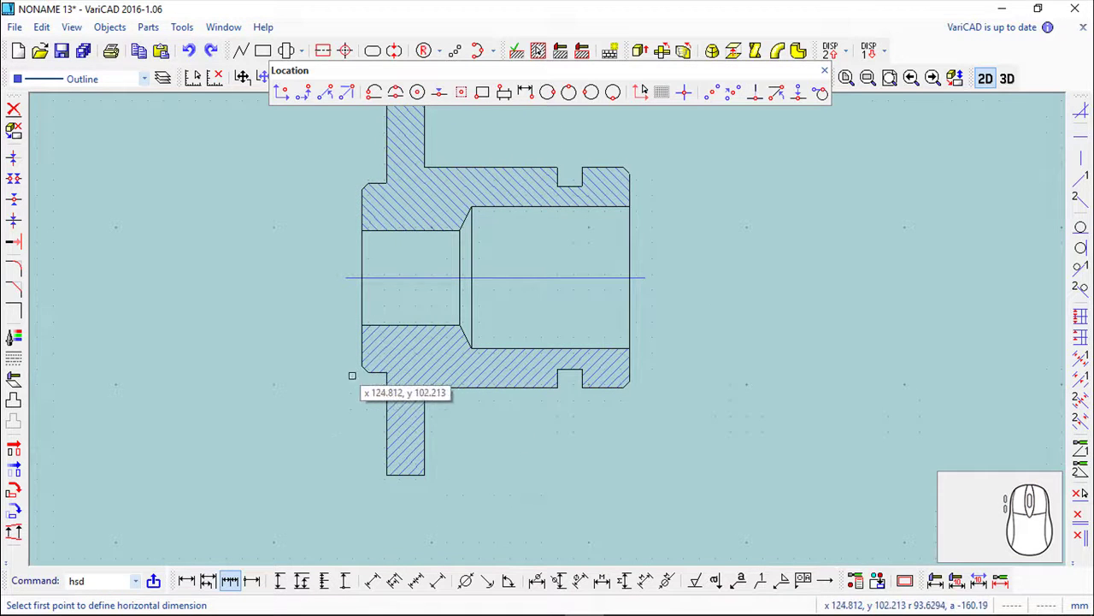
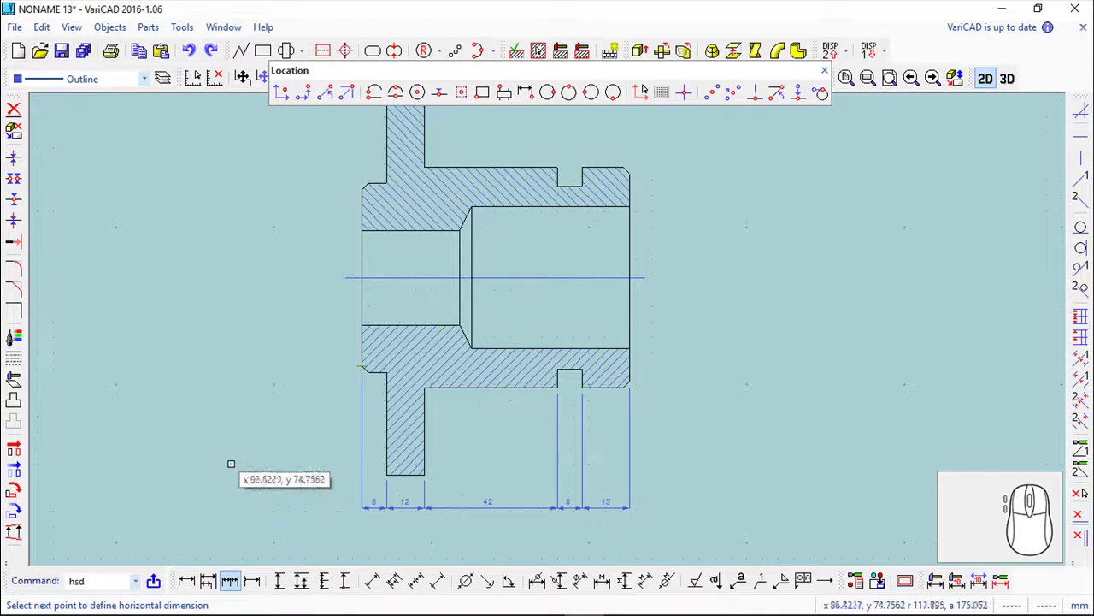
# Step: Finish the horizontal dimension chain 8, 12, 42, 8 and 15 along the bottom
pyautogui.press('Escape')
pyautogui.middleClick(286, 361)
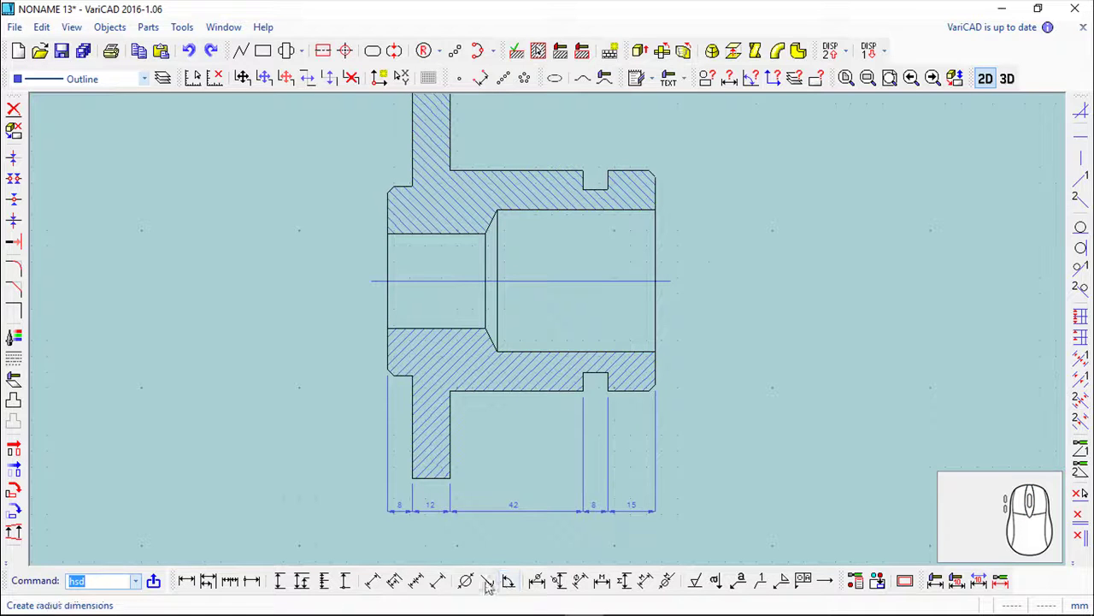
# Step: Start the diameter dimension tool for the ø125, ø60, ø30, ø45 and ø70 dimensions
pyautogui.click(542, 583)
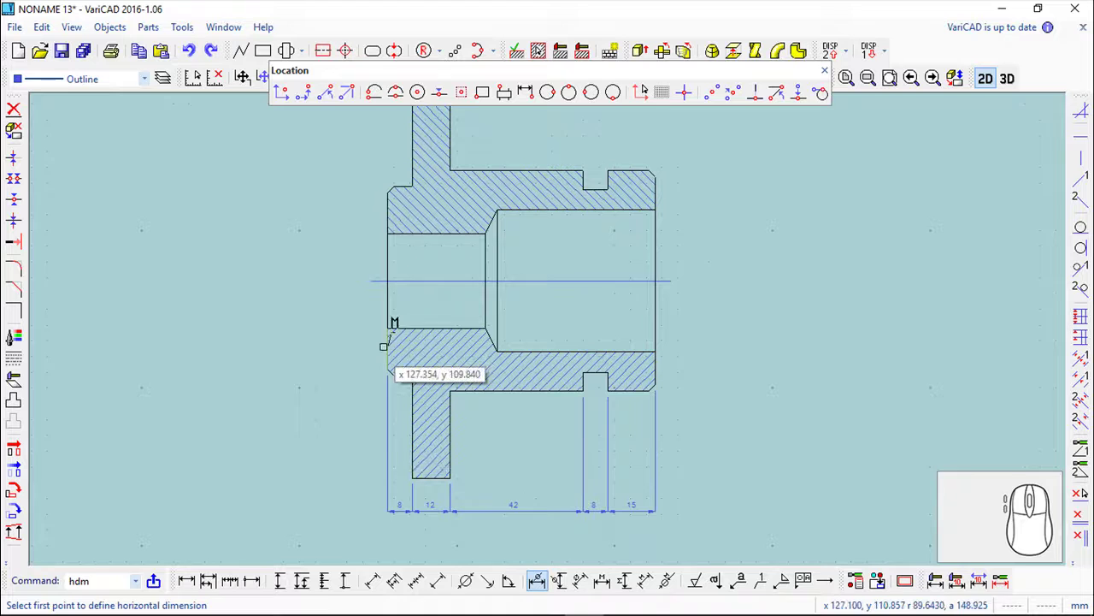
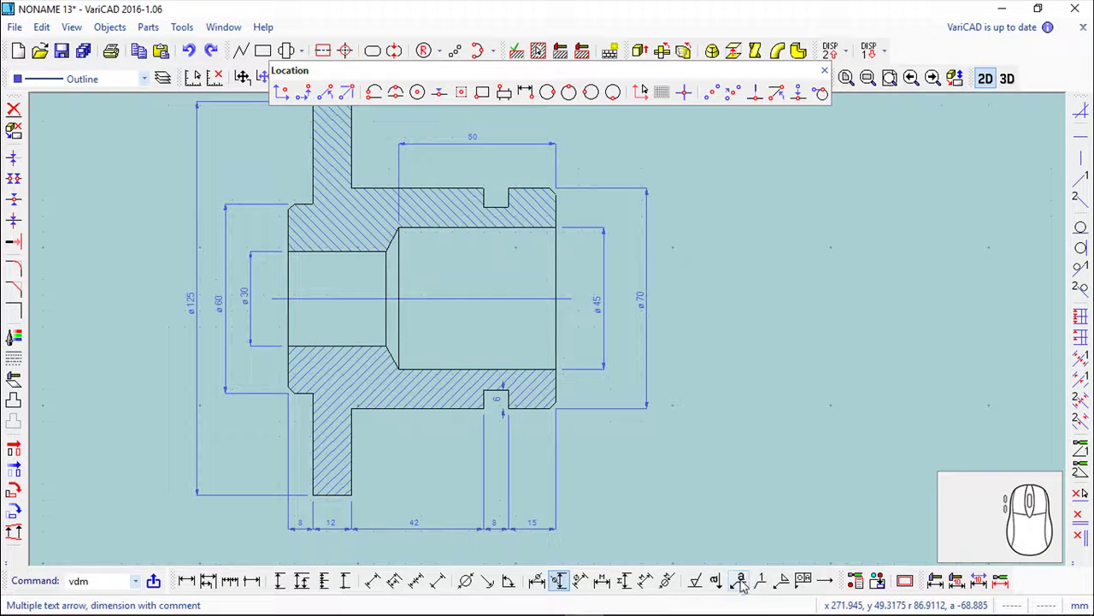
# Step: Create a Single Text Arrow note with the text 'Ch 2 mm'
pyautogui.click(726, 582)
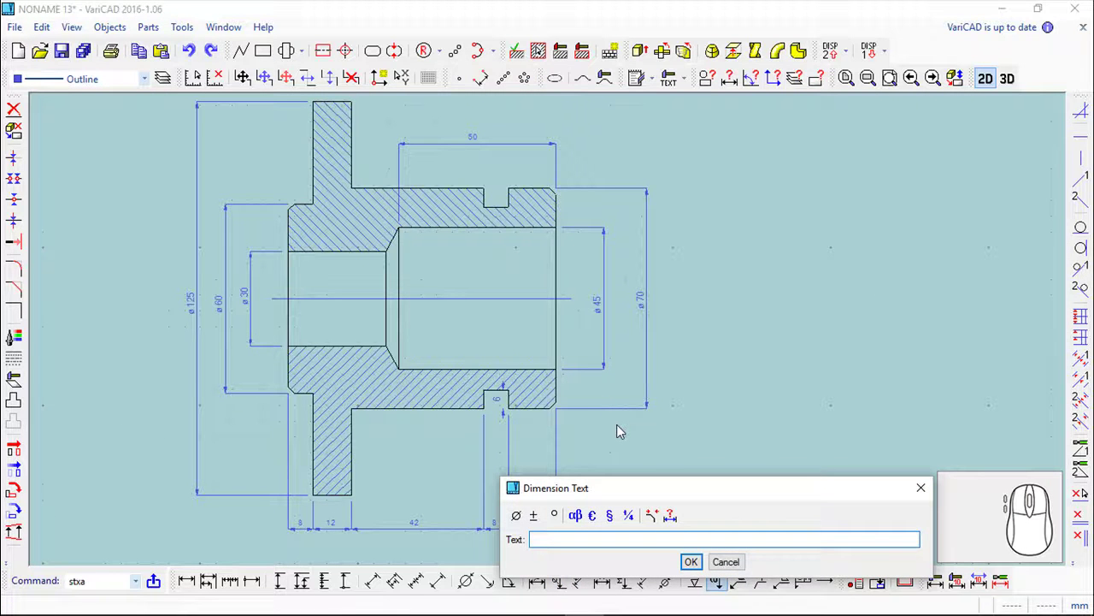
pyautogui.press('shift+c')
pyautogui.press('h')
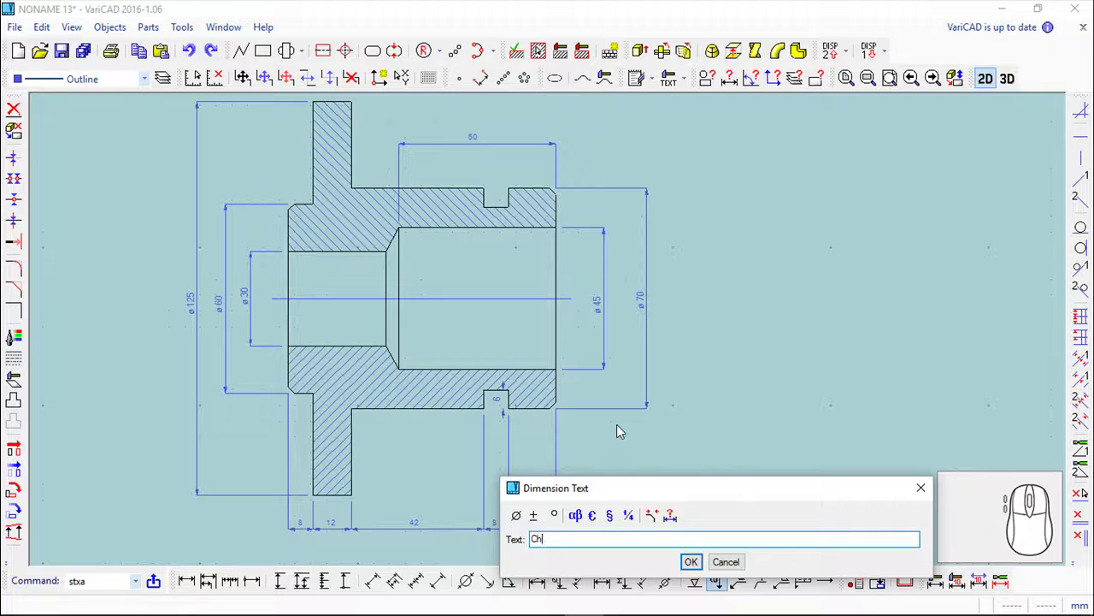
pyautogui.press('space')
pyautogui.press('2')
pyautogui.press('space')
pyautogui.press('m')
pyautogui.click(697, 563)
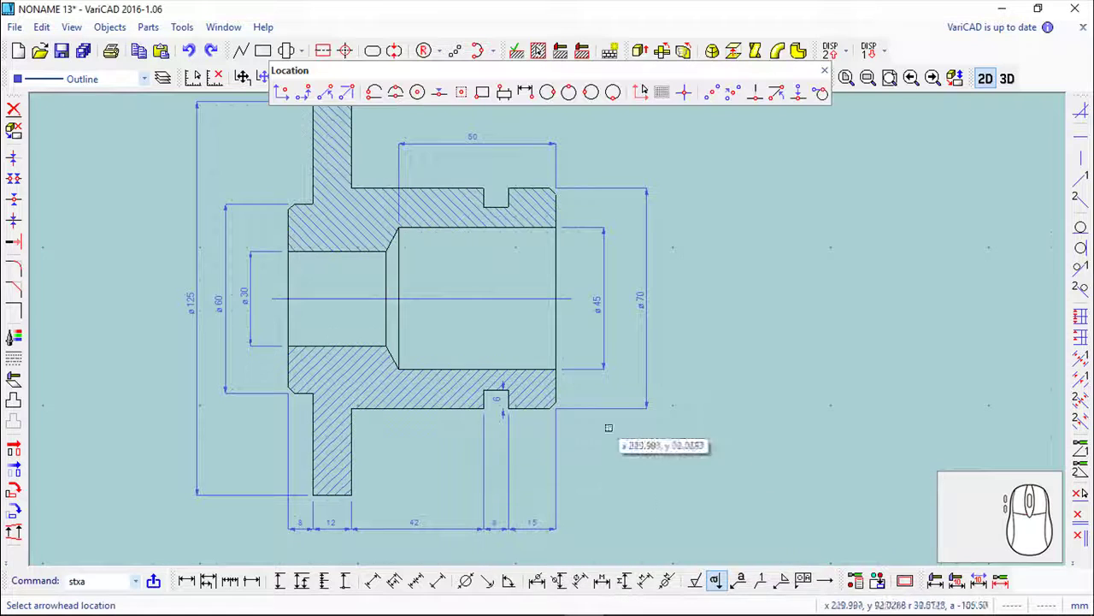
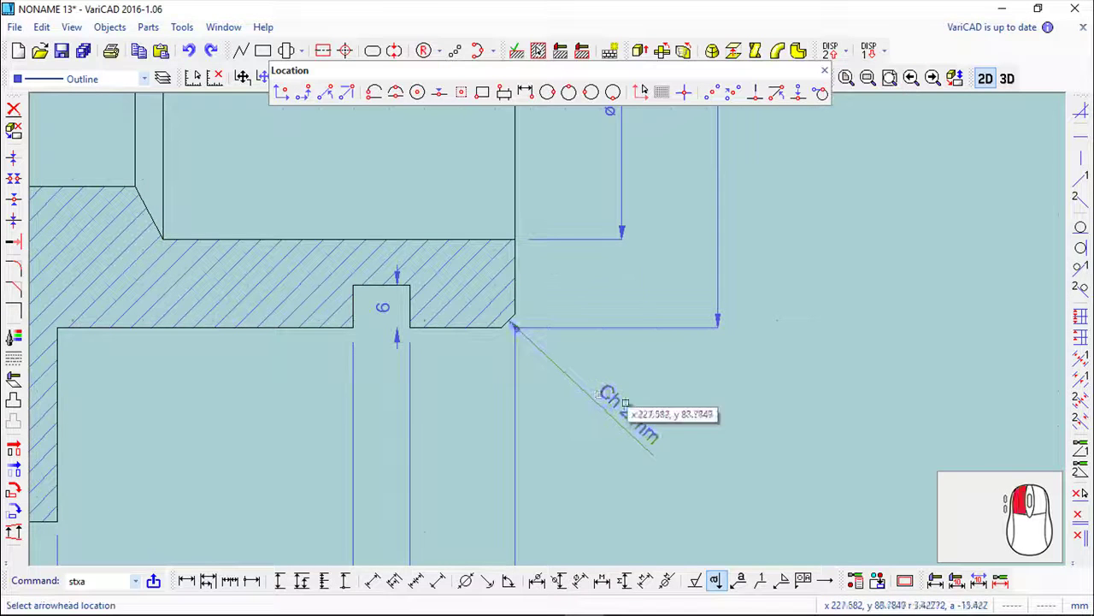
# Step: Point the leader at the lower right chamfer corner and place the note text
pyautogui.scroll(3)
pyautogui.click(827, 74)
pyautogui.click(852, 86)
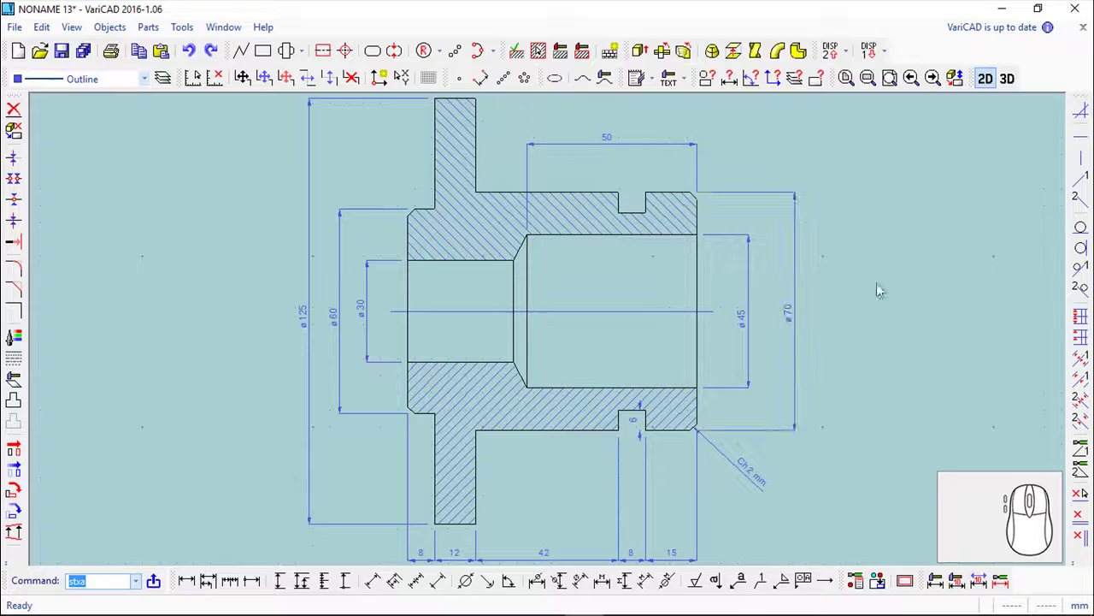